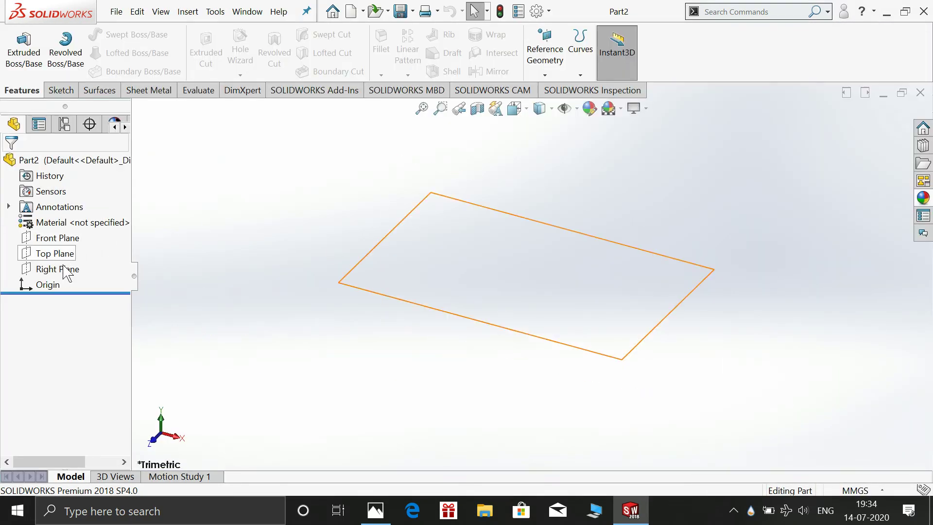
# - Start a new sketch on the Right Plane for the bent profile
pyautogui.click(65, 277)
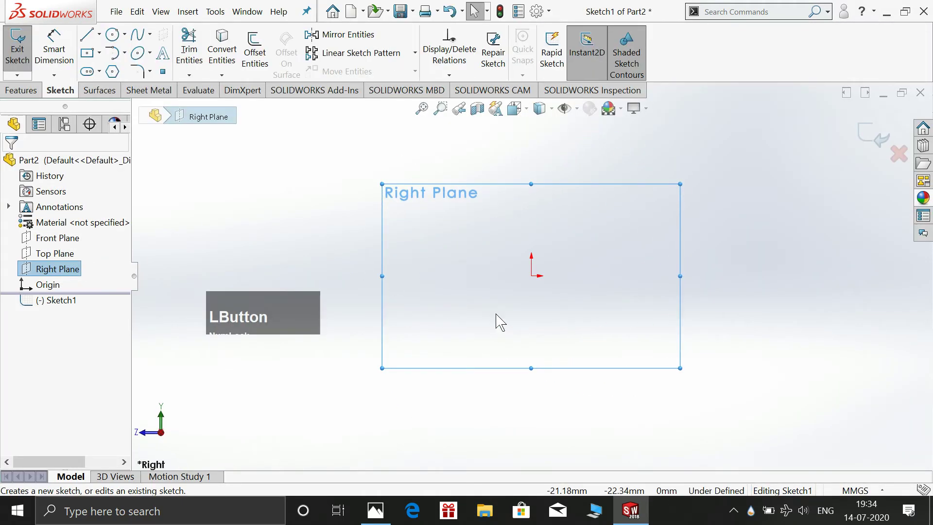
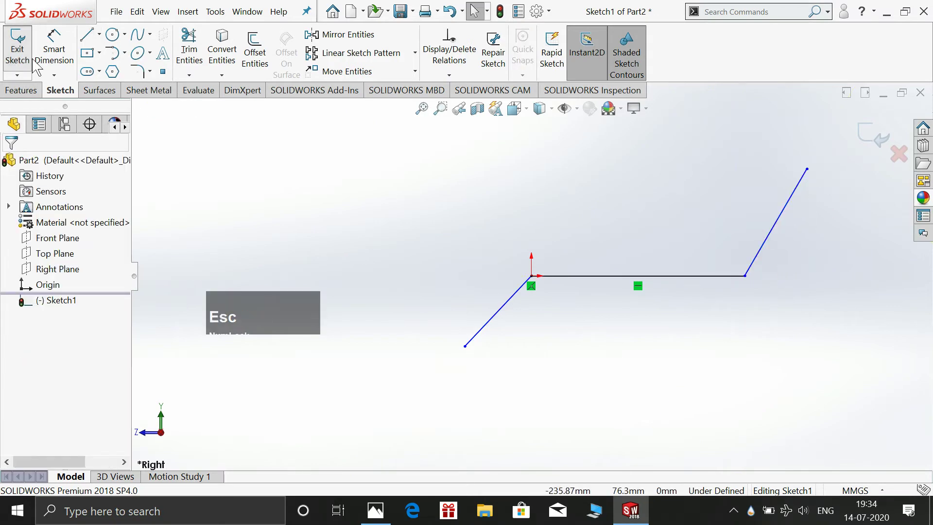
# - Check the reference drawing and dimension the right slanted line to 70
pyautogui.click(50, 53)
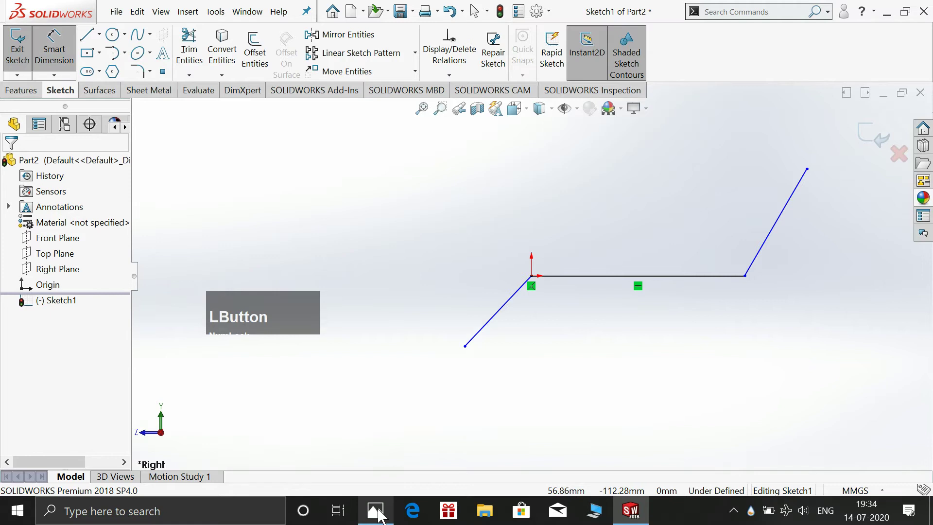
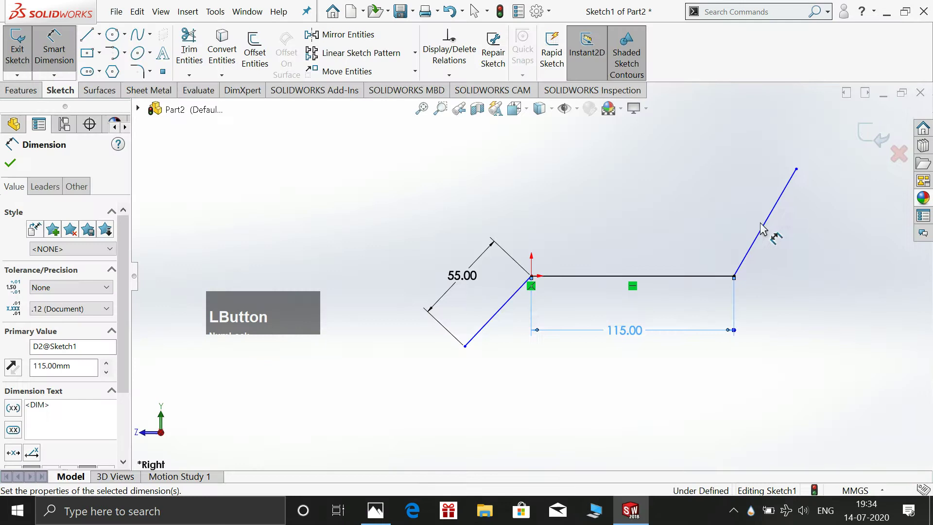
pyautogui.click(766, 231)
pyautogui.click(795, 246)
pyautogui.press('KP_7')
pyautogui.press('KP_0')
pyautogui.press('KP_Enter')
pyautogui.press('Return')
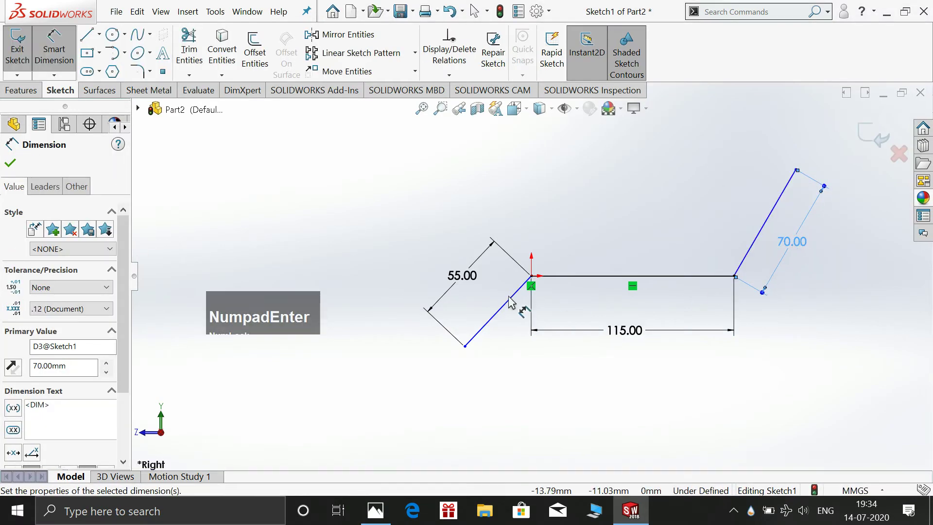
# - Dimension the lower bend angle to 105° and select the lines for the upper angle
pyautogui.click(511, 297)
pyautogui.click(571, 284)
pyautogui.click(551, 306)
pyautogui.press('KP_1')
pyautogui.press('KP_0')
pyautogui.press('KP_5')
pyautogui.press('KP_Enter')
pyautogui.click(717, 278)
pyautogui.click(756, 248)
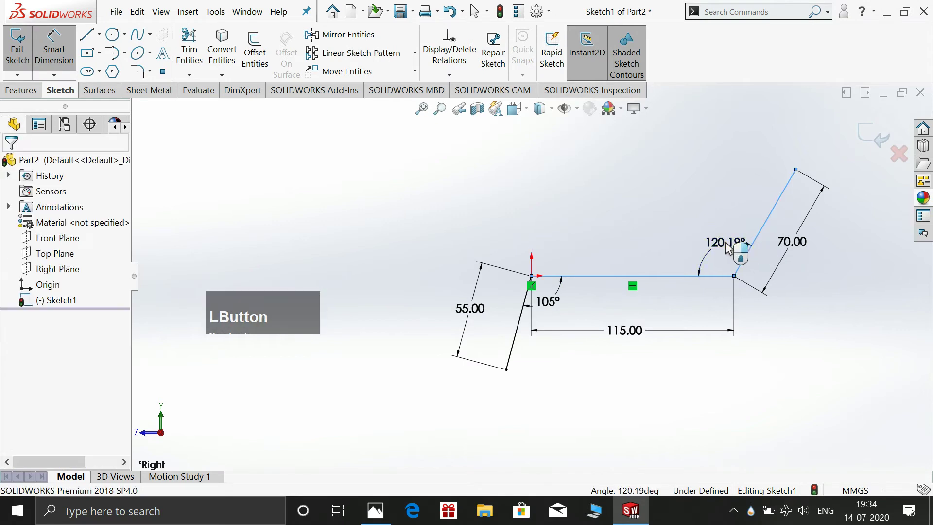
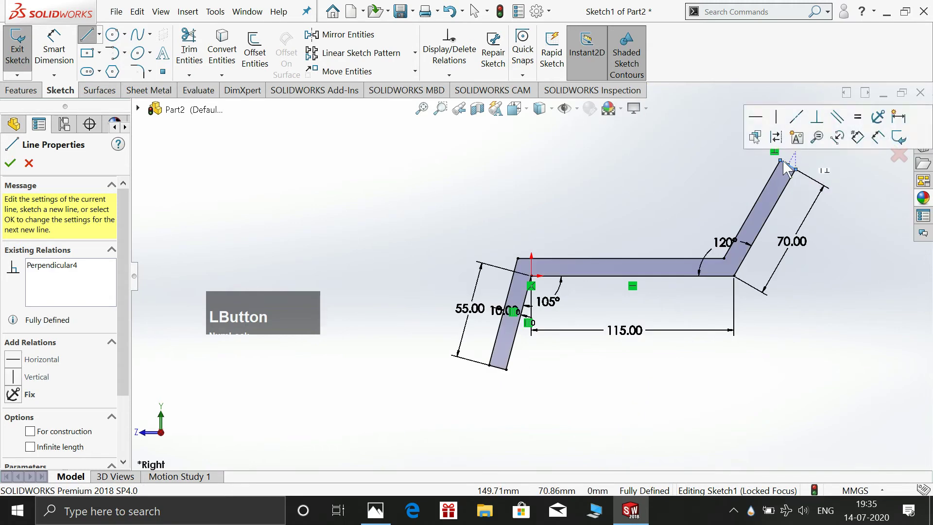
# - Finish the closed 10 mm thick profile, exit the sketch and begin an Extruded Boss/Base
pyautogui.press('Escape')
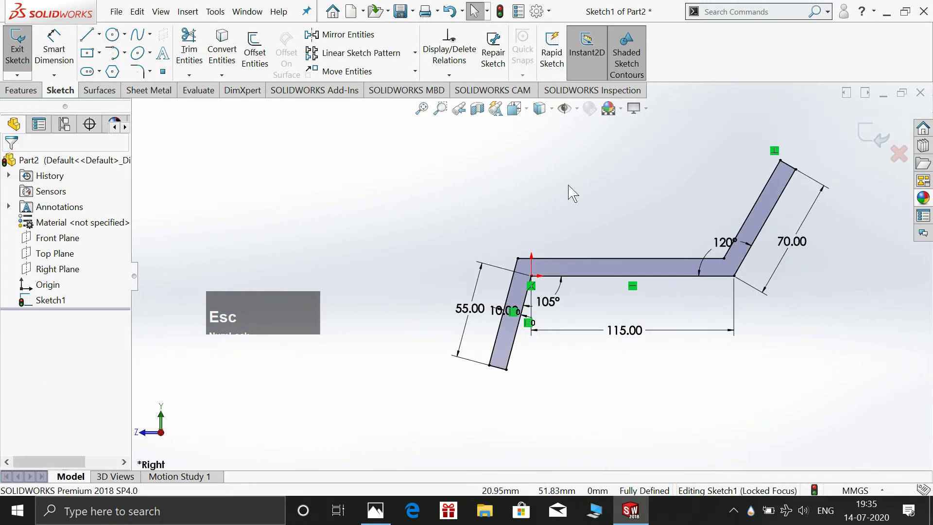
pyautogui.click(873, 141)
pyautogui.press('space')
pyautogui.click(739, 160)
pyautogui.click(705, 176)
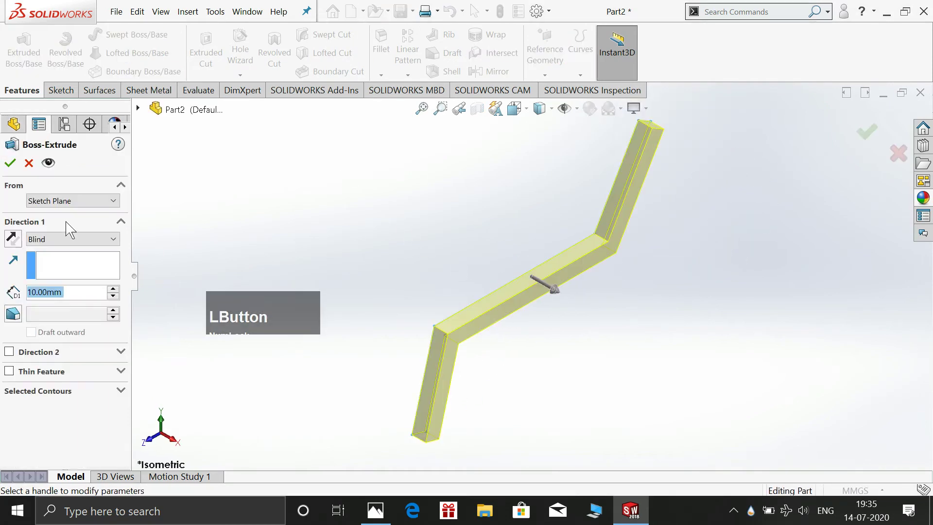
# - Choose the end condition for the strip's boss extrude in the PropertyManager
pyautogui.click(57, 246)
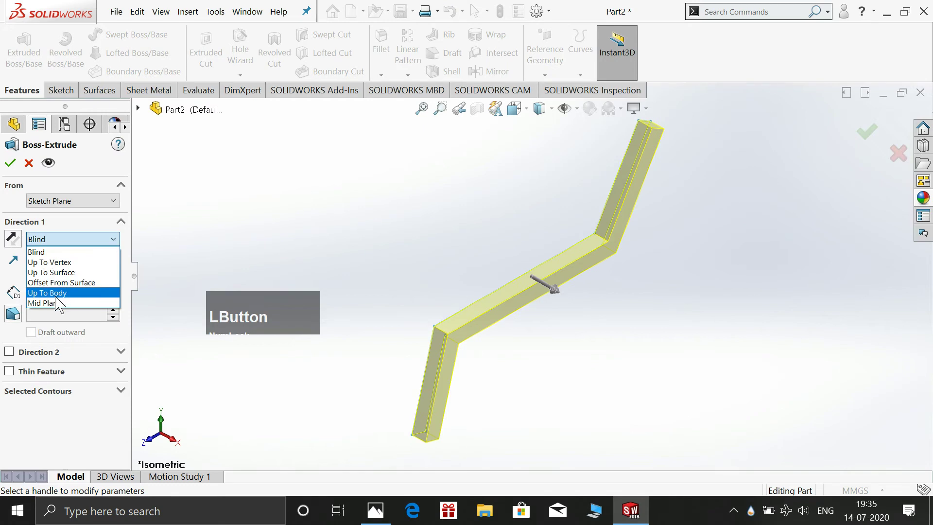
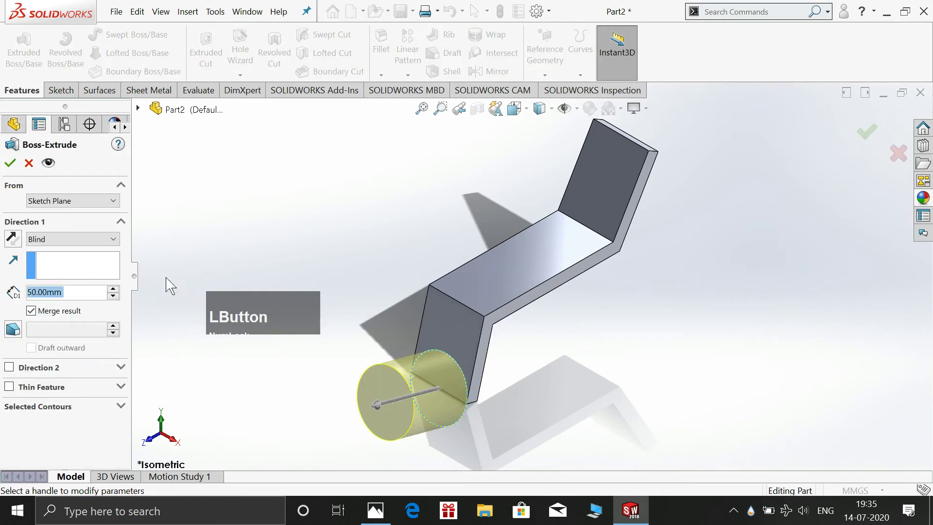
pyautogui.click(24, 243)
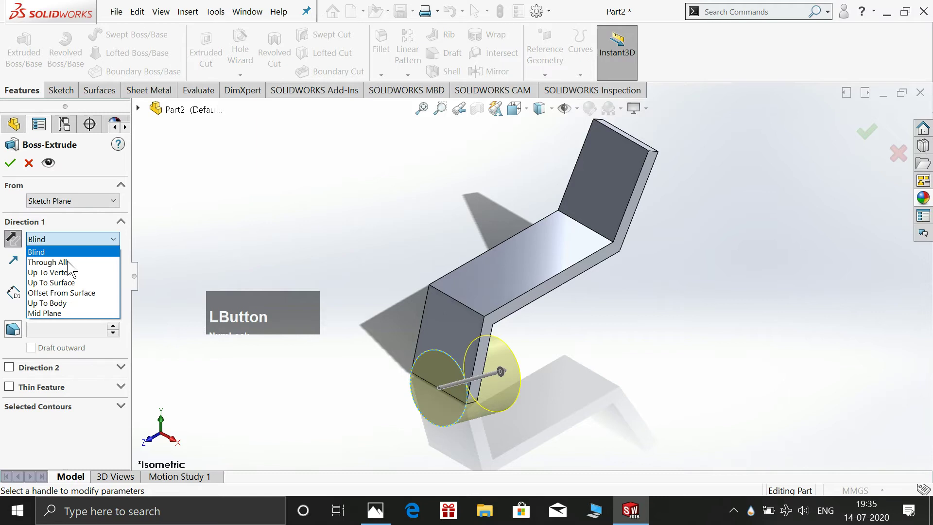
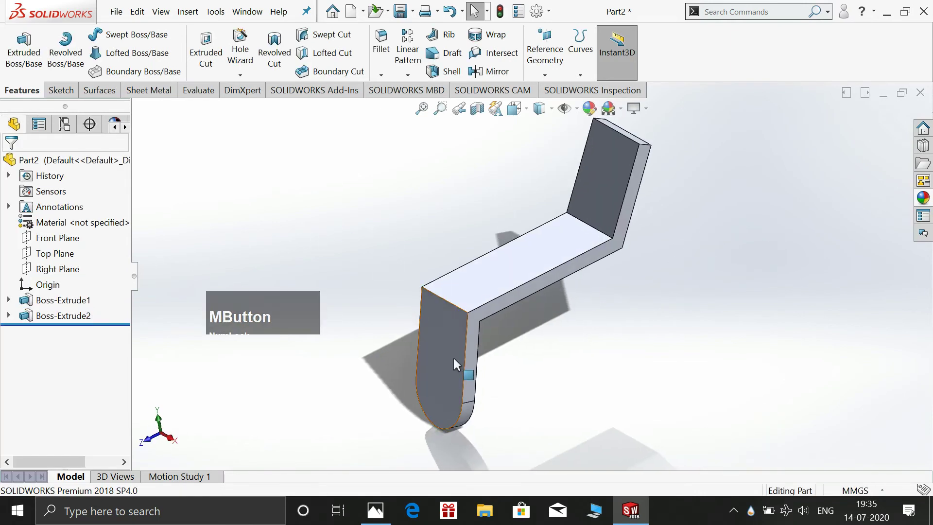
# - On the lower end face, viewed Normal To, draw a rough vertical straight slot
pyautogui.click(438, 345)
pyautogui.press('space')
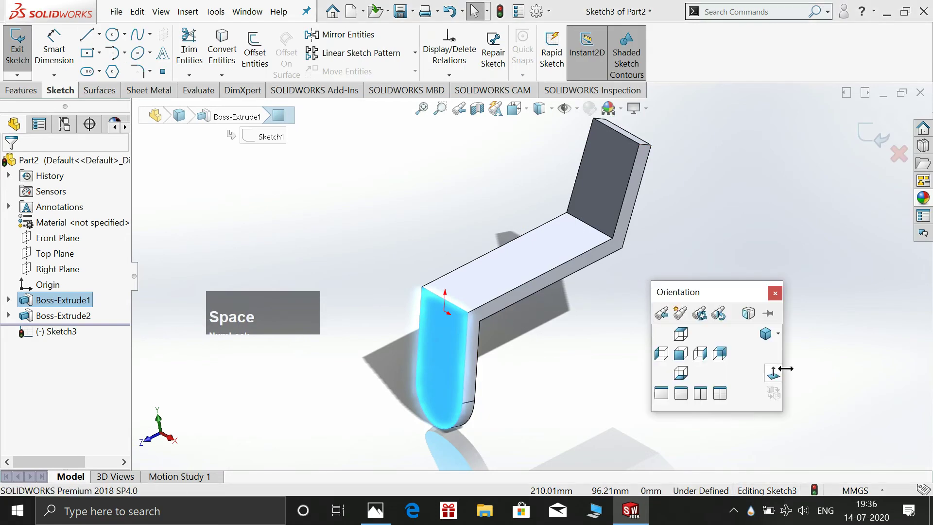
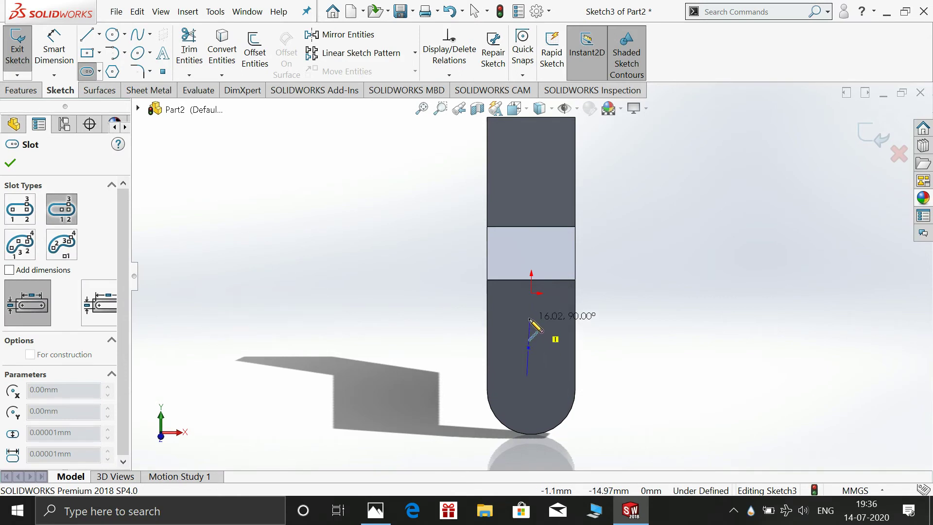
pyautogui.click(531, 326)
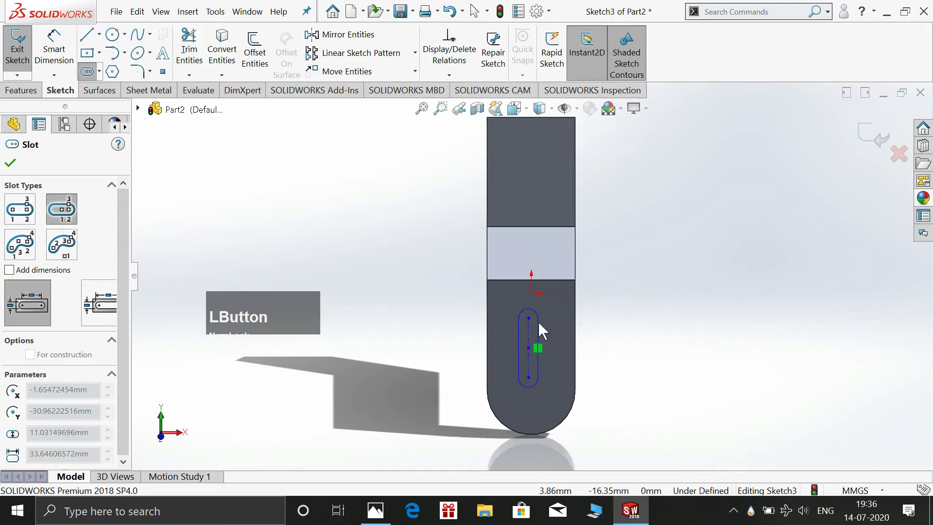
pyautogui.press('Escape')
# - Dimension the slot width to 12.5 after checking the reference drawing
pyautogui.click(51, 58)
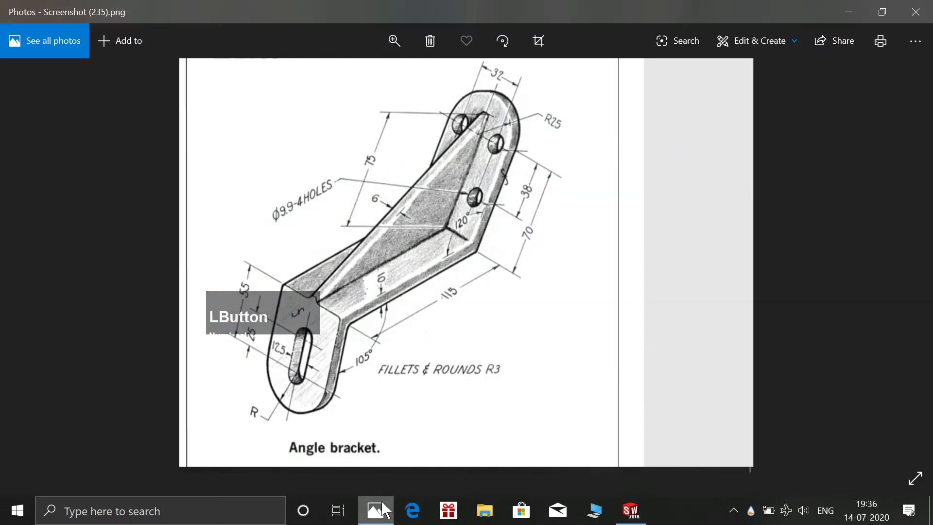
pyautogui.click(518, 362)
pyautogui.click(541, 367)
pyautogui.click(547, 422)
pyautogui.press('KP_1')
pyautogui.press('KP_2')
pyautogui.press('KP_Decimal')
pyautogui.press('KP_5')
pyautogui.press('KP_Enter')
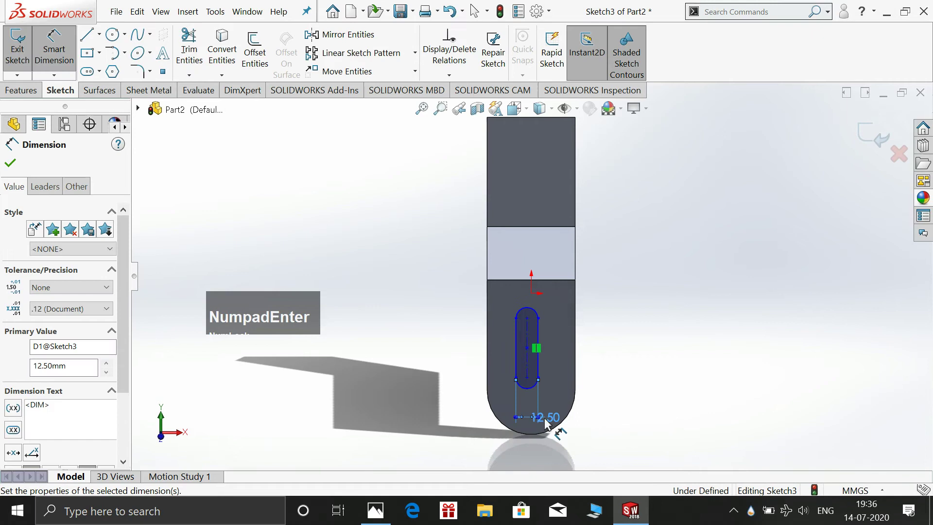
# - Dimension the slot's centre-to-centre length to 25
pyautogui.click(368, 511)
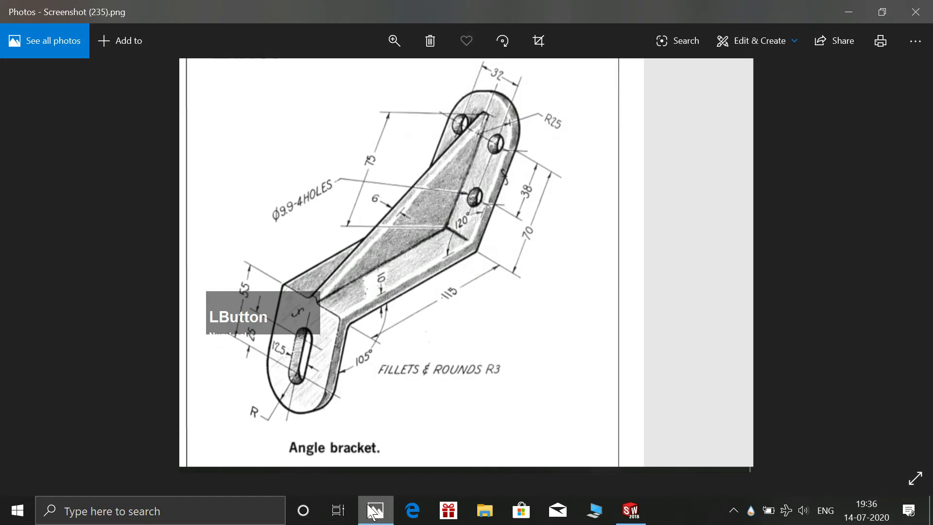
pyautogui.click(529, 340)
pyautogui.click(641, 338)
pyautogui.press('KP_2')
pyautogui.press('KP_5')
pyautogui.press('KP_Enter')
pyautogui.click(384, 516)
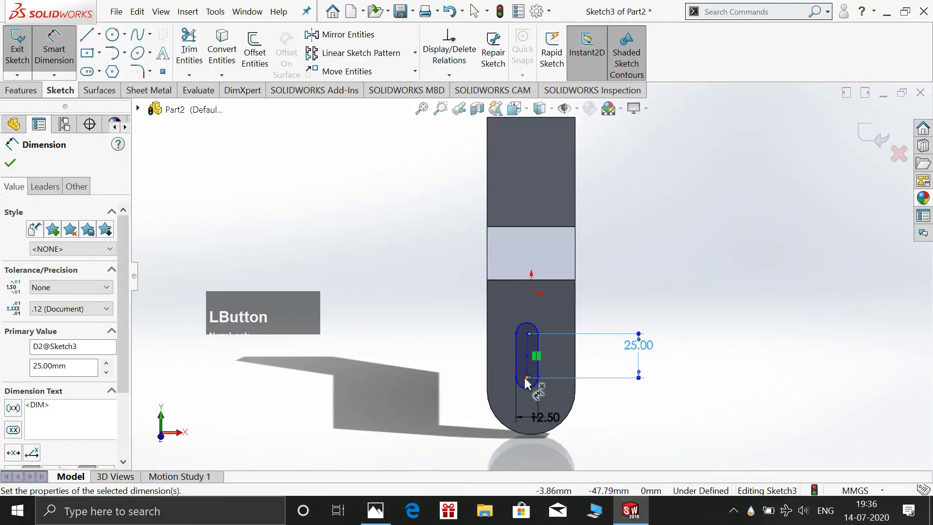
# - Locate the slot 55 from the reference edge, fully defining the sketch
pyautogui.click(528, 382)
pyautogui.click(518, 285)
pyautogui.press('KP_5')
pyautogui.press('KP_Enter')
pyautogui.press('Escape')
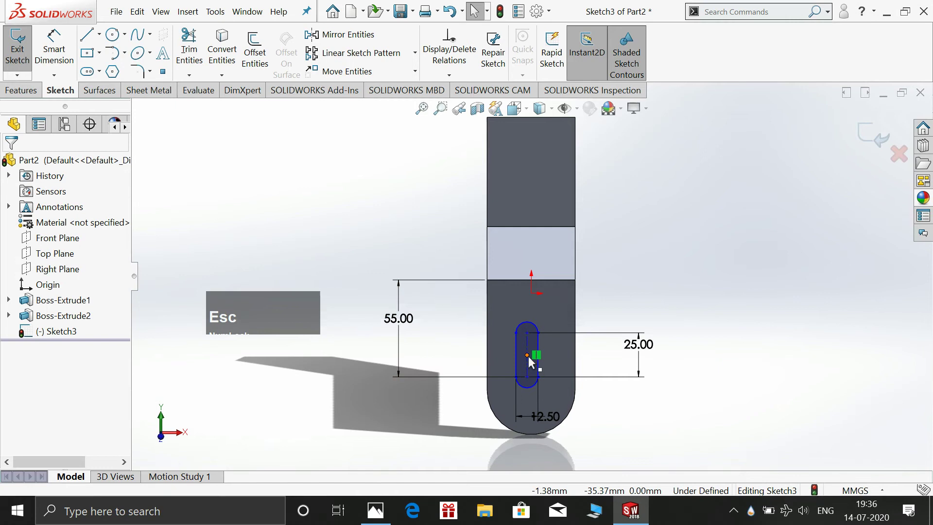
# - Exit the slot sketch and set up an Extruded Cut with its Direction 1 depth
pyautogui.click(531, 361)
pyautogui.click(534, 300)
pyautogui.click(870, 131)
pyautogui.press('space')
pyautogui.click(860, 245)
pyautogui.click(600, 179)
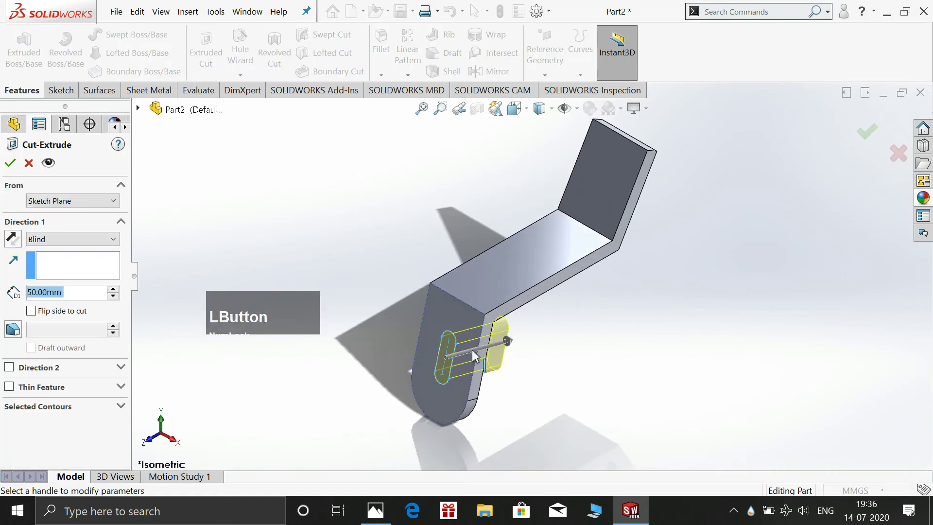
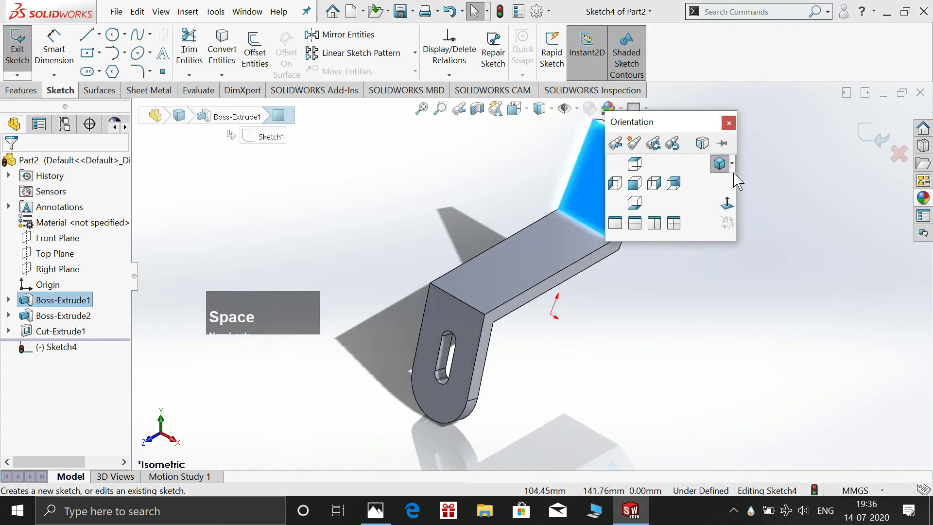
# - View the top face Normal To and sketch a 25 mm circle centred on its top edge
pyautogui.click(735, 213)
pyautogui.click(771, 221)
pyautogui.scroll(3)
pyautogui.scroll(-3)
pyautogui.click(123, 43)
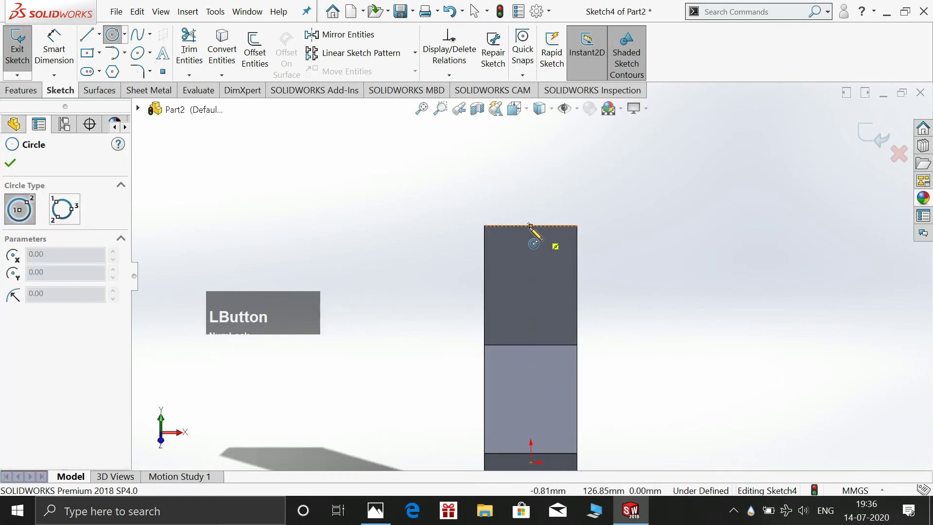
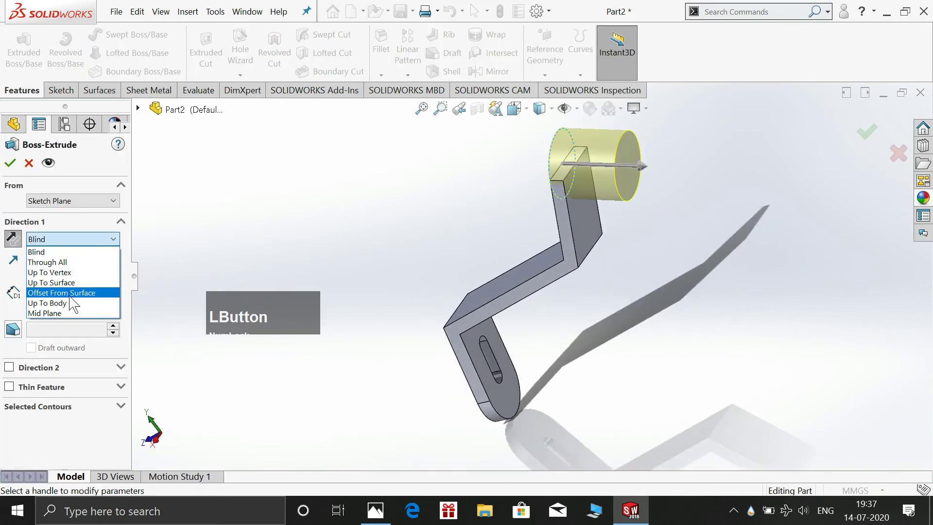
# - Extrude the circle Up To Body as Boss-Extrude3, rounding the upper end
pyautogui.click(578, 207)
pyautogui.click(356, 201)
pyautogui.middleClick(394, 212)
pyautogui.click(588, 196)
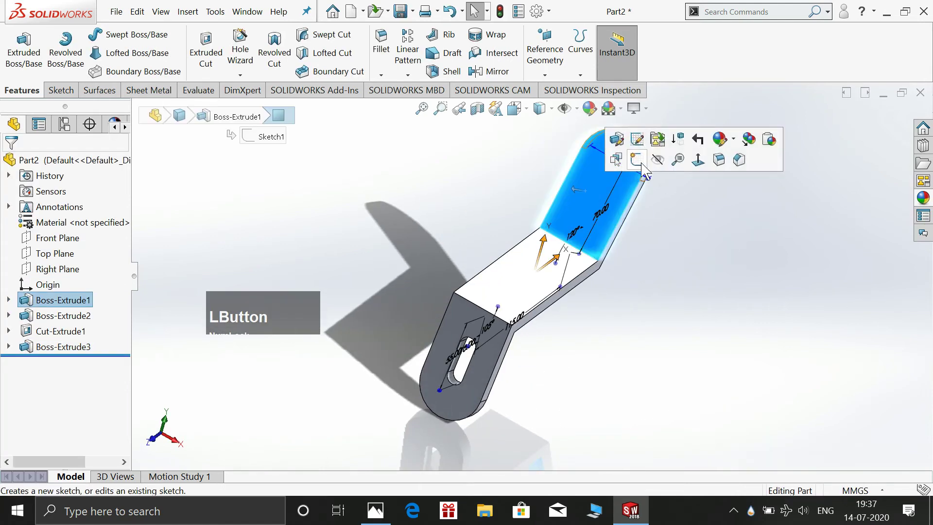
# - Start a sketch on the upper flange face and view it Normal To
pyautogui.press('space')
pyautogui.click(880, 275)
pyautogui.click(697, 194)
pyautogui.scroll(-3)
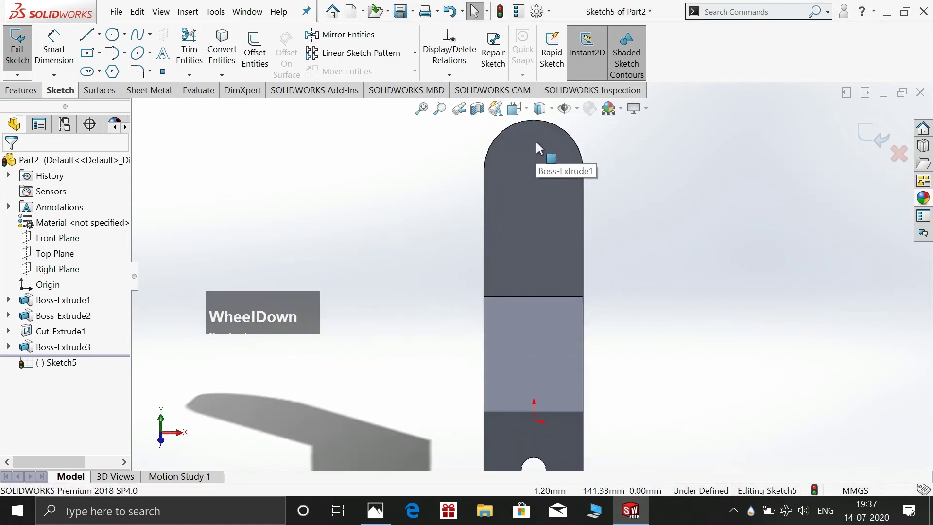
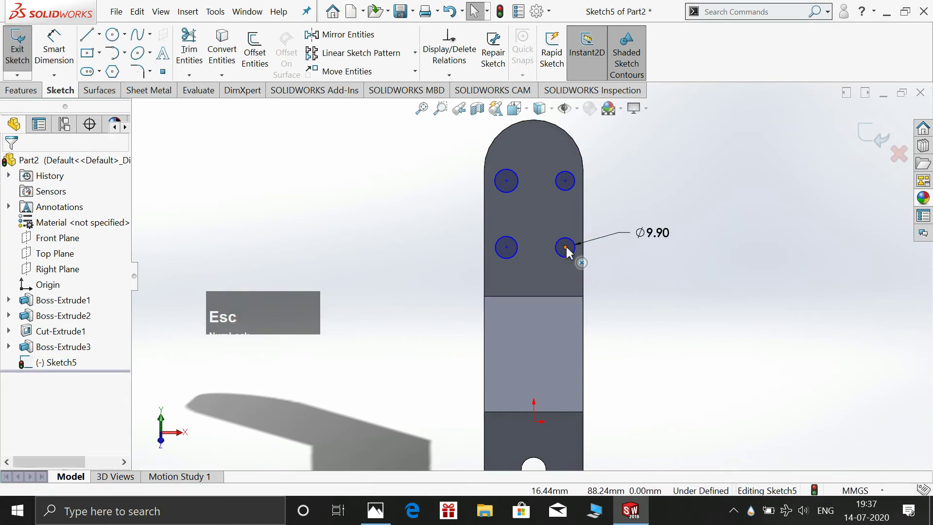
# - Make all four hole circles equal in size with Equal relations
pyautogui.click(569, 251)
pyautogui.click(568, 184)
pyautogui.click(624, 137)
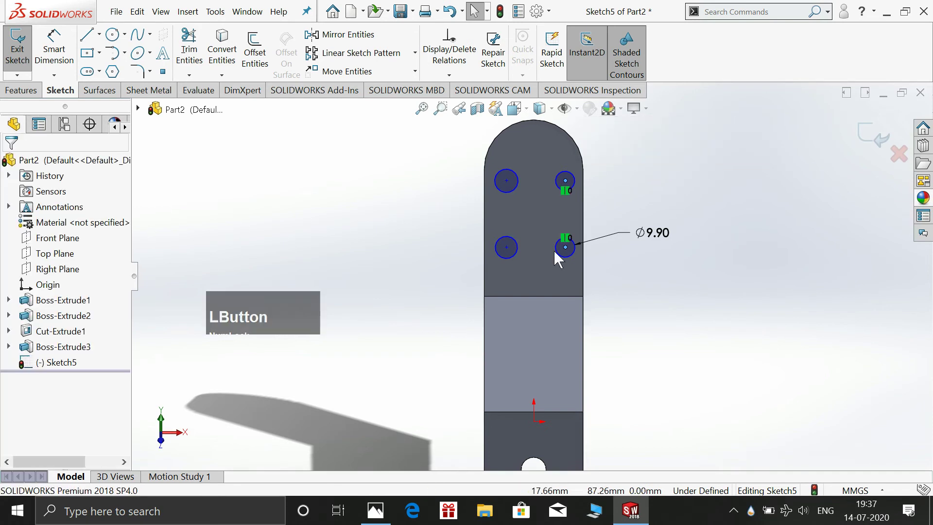
pyautogui.click(510, 252)
pyautogui.click(509, 183)
pyautogui.click(563, 138)
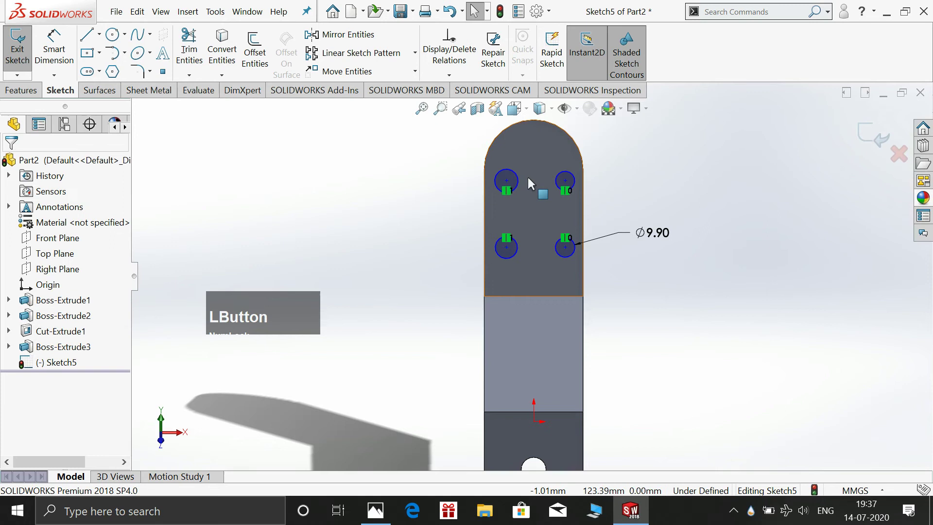
# - Align the top and bottom hole pairs horizontally and reference the flange's lower edge midpoint
pyautogui.click(509, 186)
pyautogui.click(568, 184)
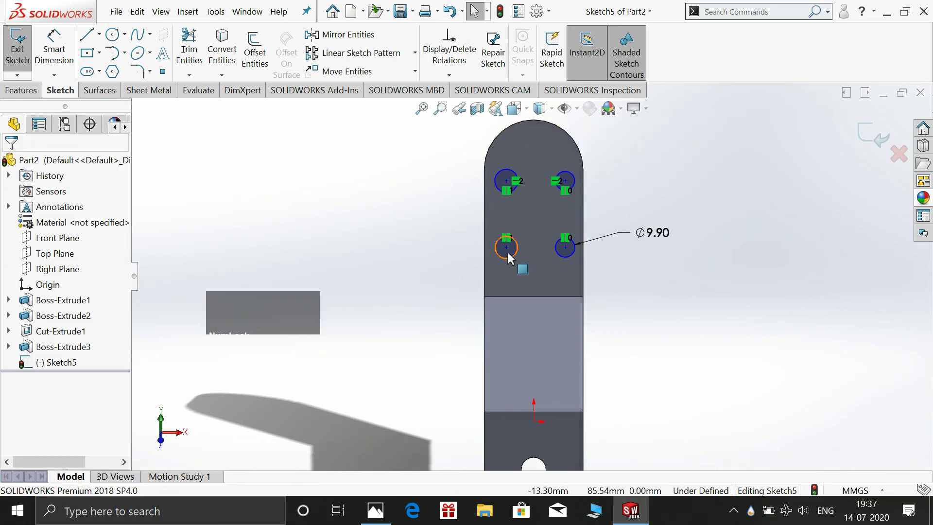
pyautogui.click(508, 252)
pyautogui.click(568, 250)
pyautogui.click(624, 297)
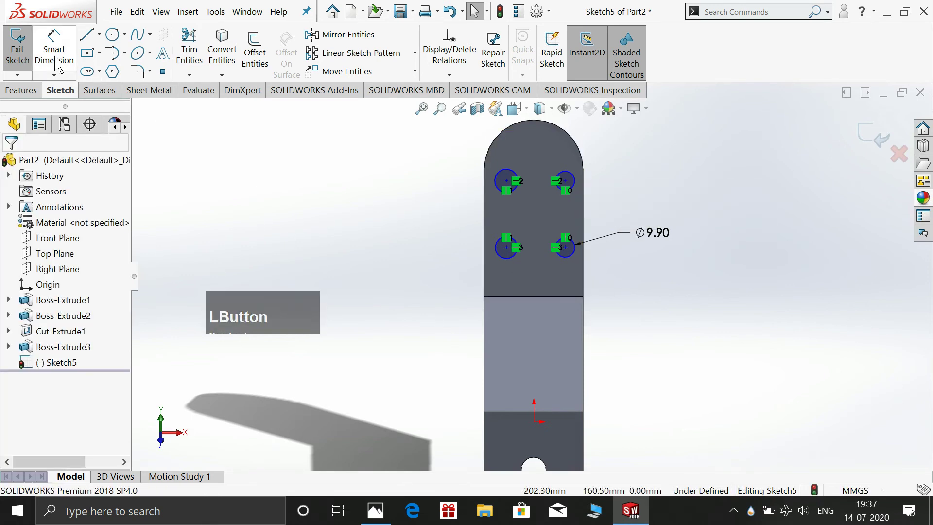
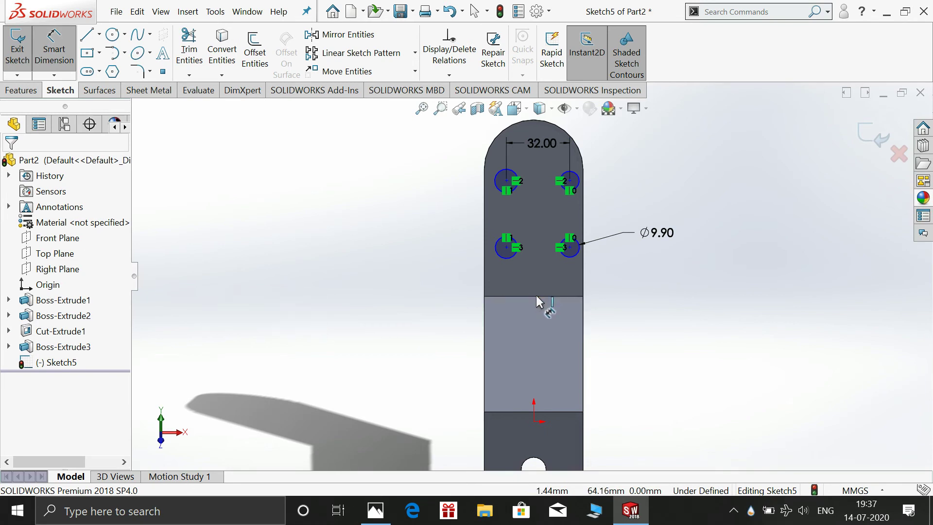
pyautogui.click(536, 300)
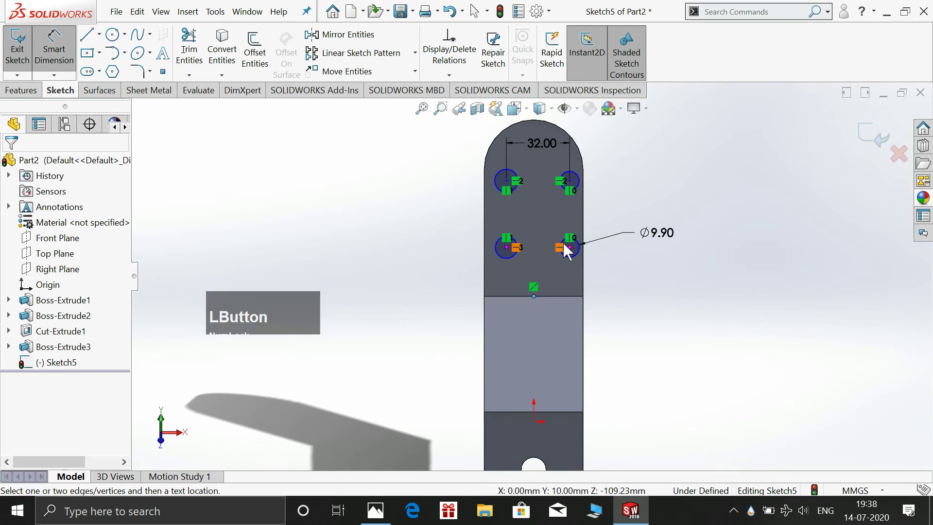
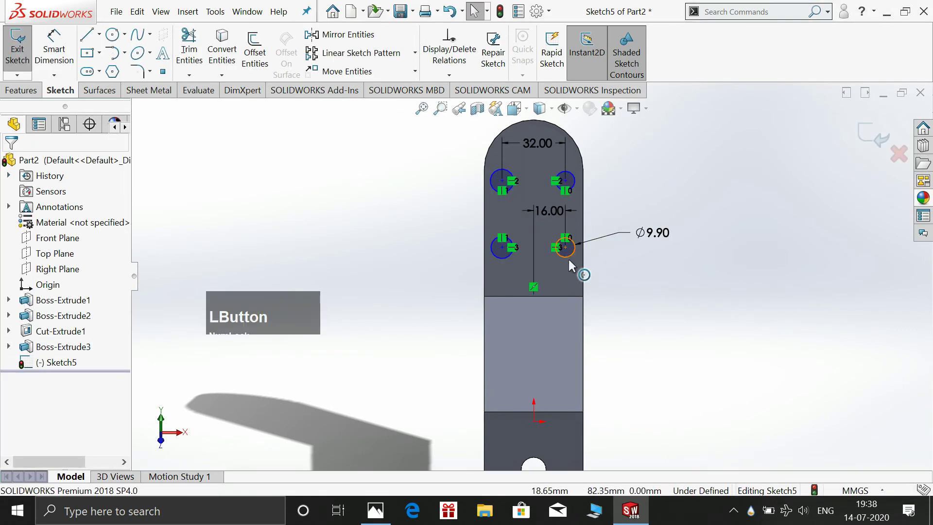
# - Align the left and right hole pairs vertically
pyautogui.click(571, 262)
pyautogui.click(578, 187)
pyautogui.click(514, 192)
pyautogui.click(510, 263)
pyautogui.click(584, 213)
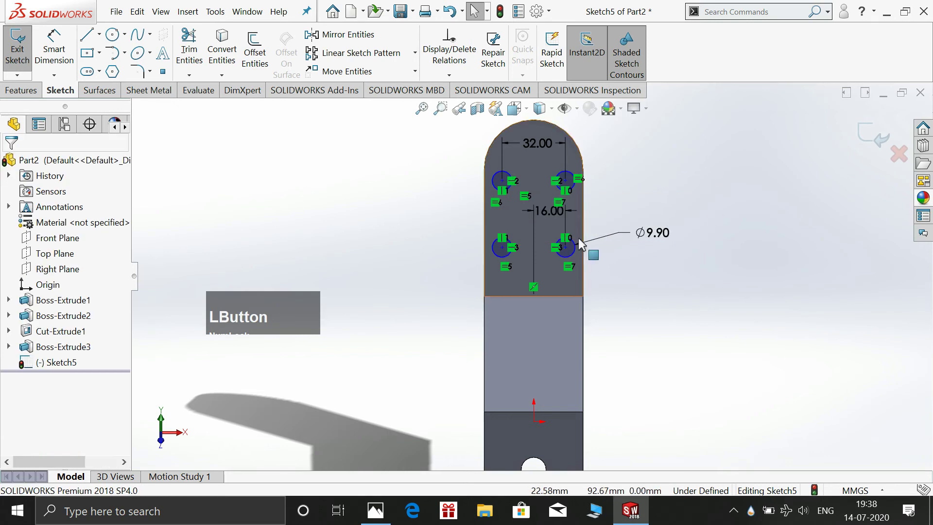
pyautogui.click(42, 62)
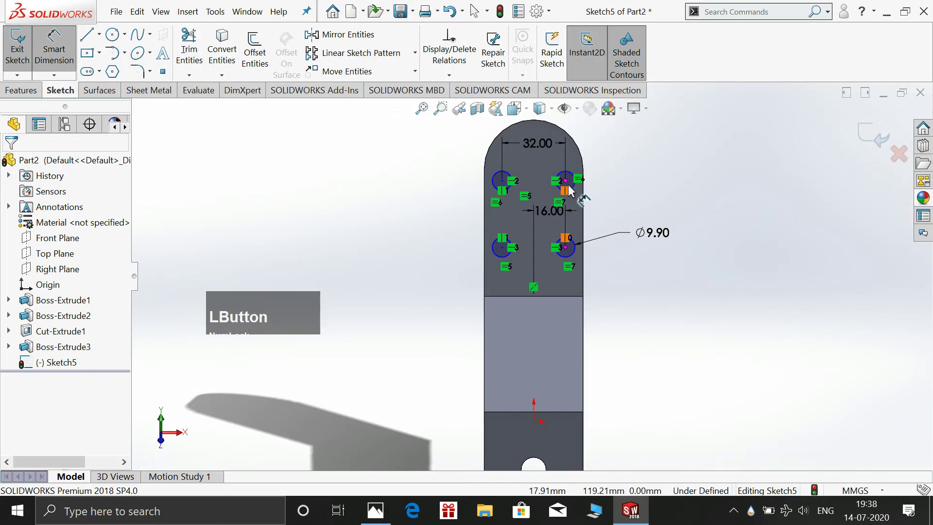
# - Dimension the vertical hole spacing to 38 and start locating the holes from the bend edge
pyautogui.click(569, 186)
pyautogui.click(643, 212)
pyautogui.press('KP_3')
pyautogui.press('KP_8')
pyautogui.press('KP_Enter')
pyautogui.press('KP_Enter')
pyautogui.click(378, 513)
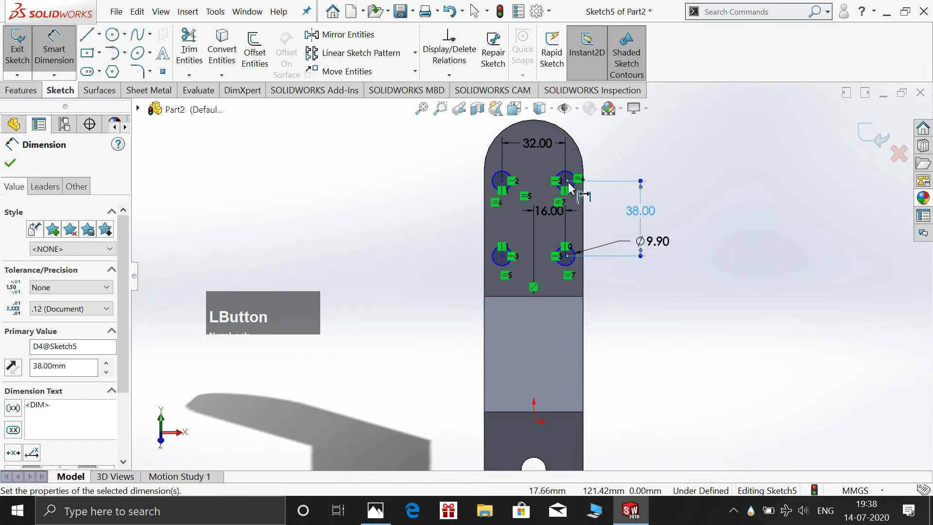
pyautogui.click(568, 187)
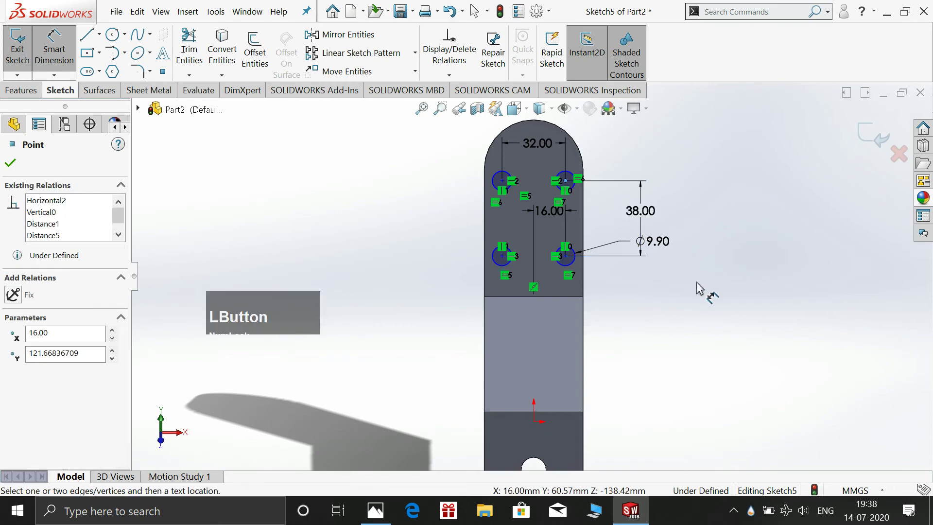
pyautogui.middleClick(674, 296)
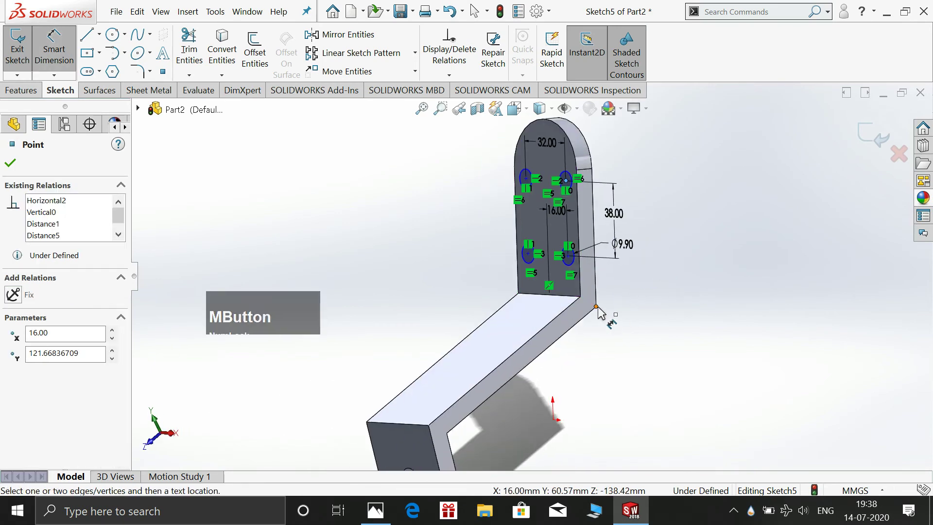
pyautogui.click(601, 311)
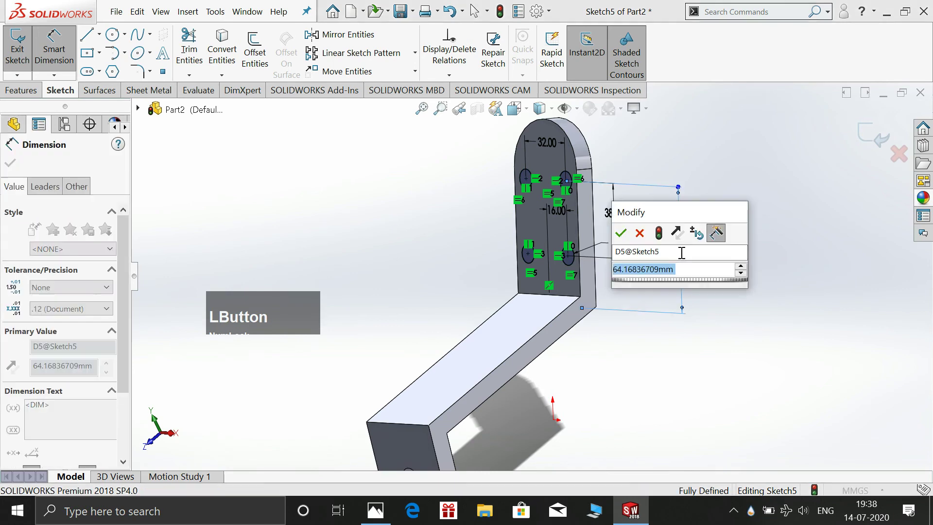
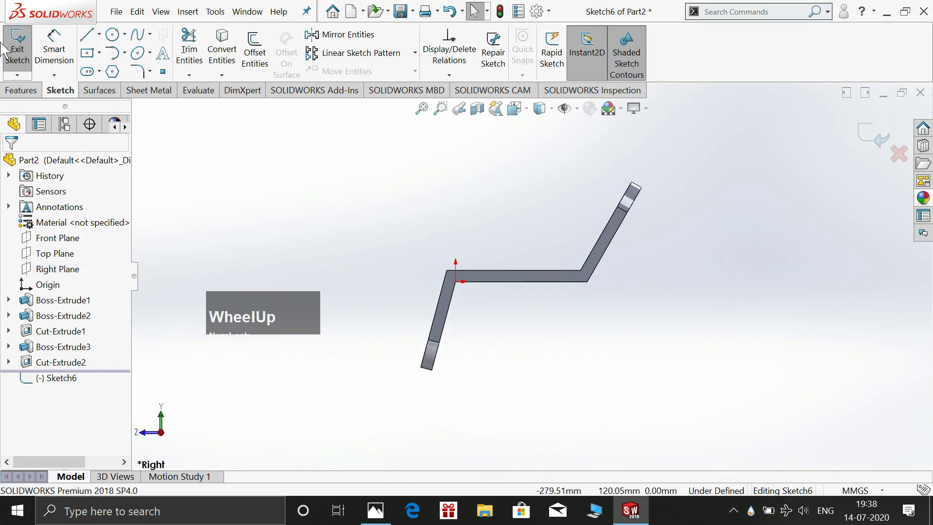
# - Switch to the Line tool to sketch the rib's diagonal on the Right Plane
pyautogui.click(96, 38)
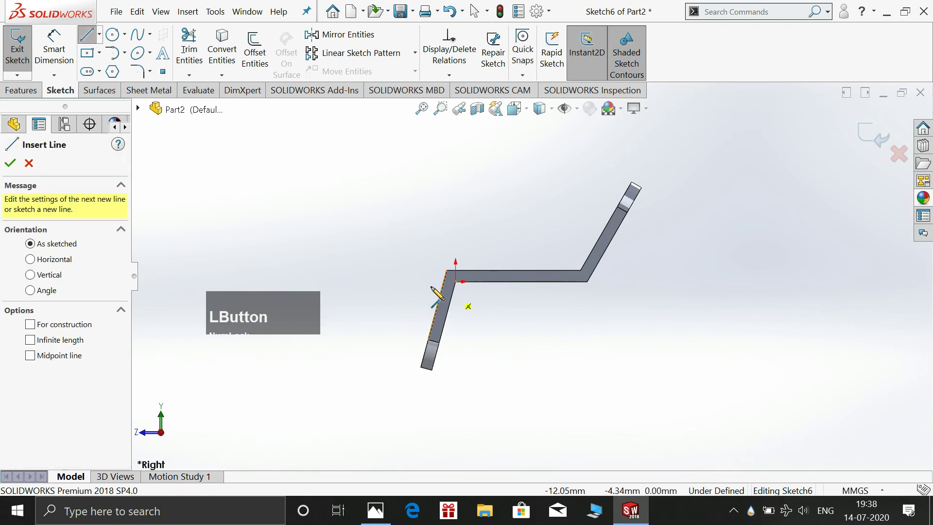
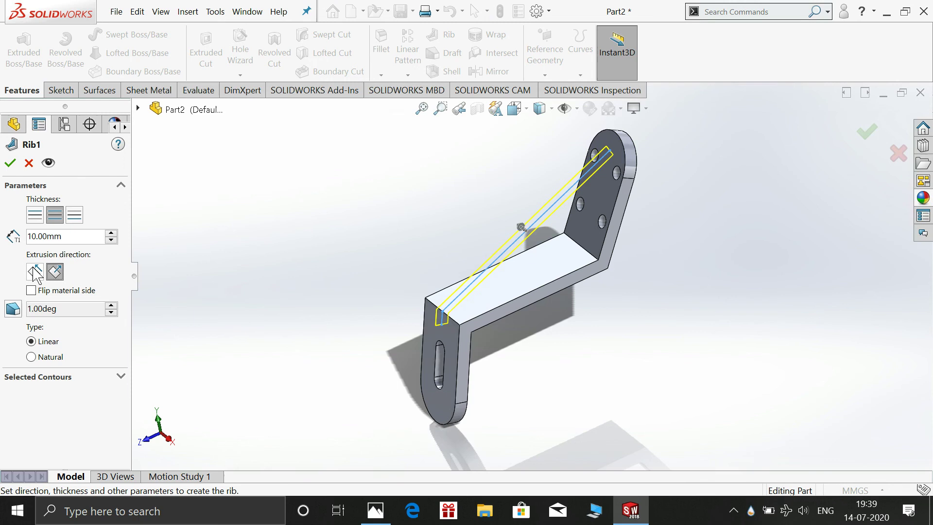
# - Reverse the rib's extrusion direction and flip its material toward the inside of the bend
pyautogui.click(38, 273)
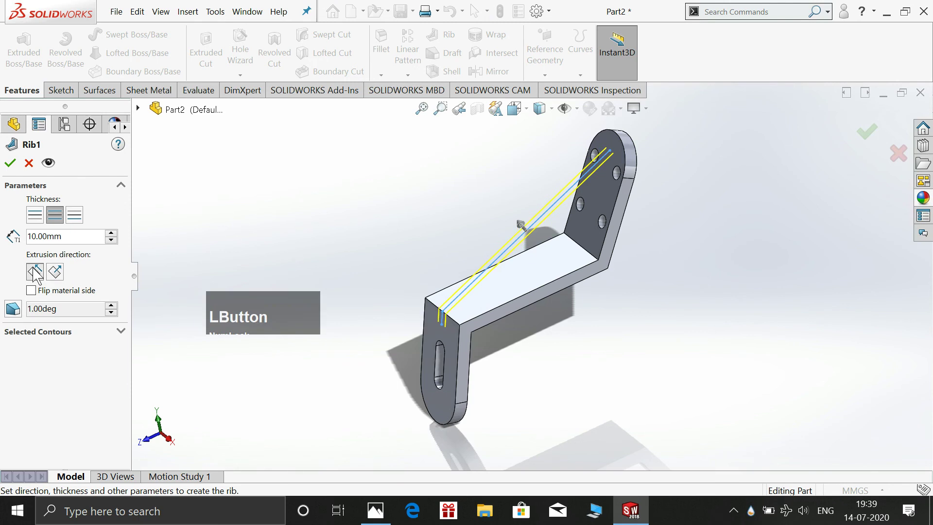
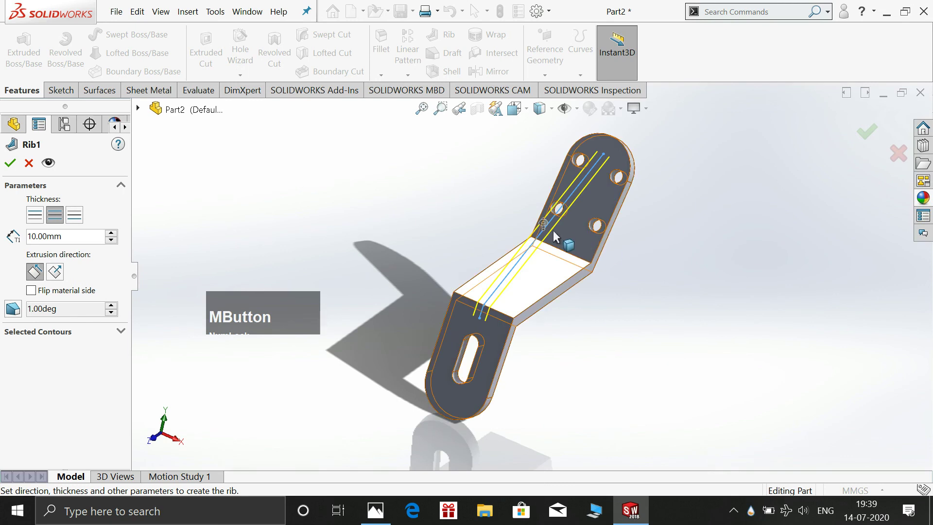
pyautogui.click(546, 230)
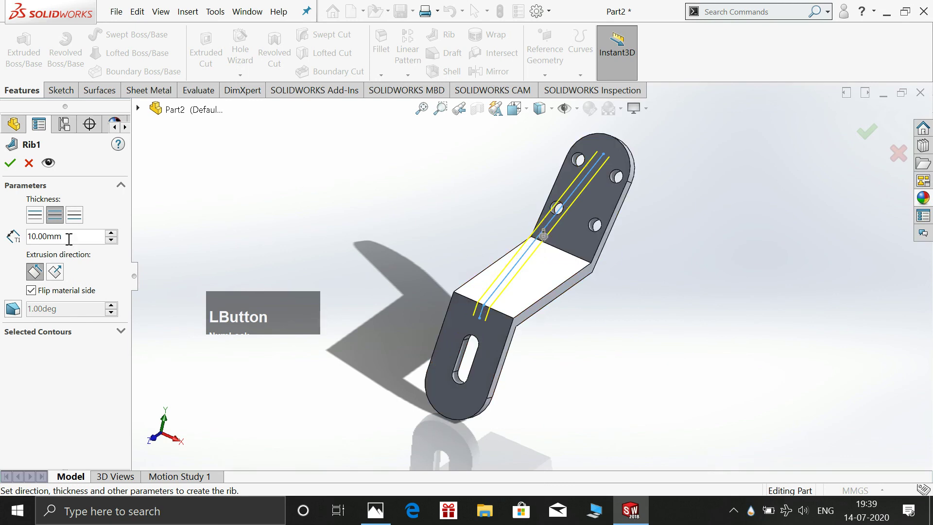
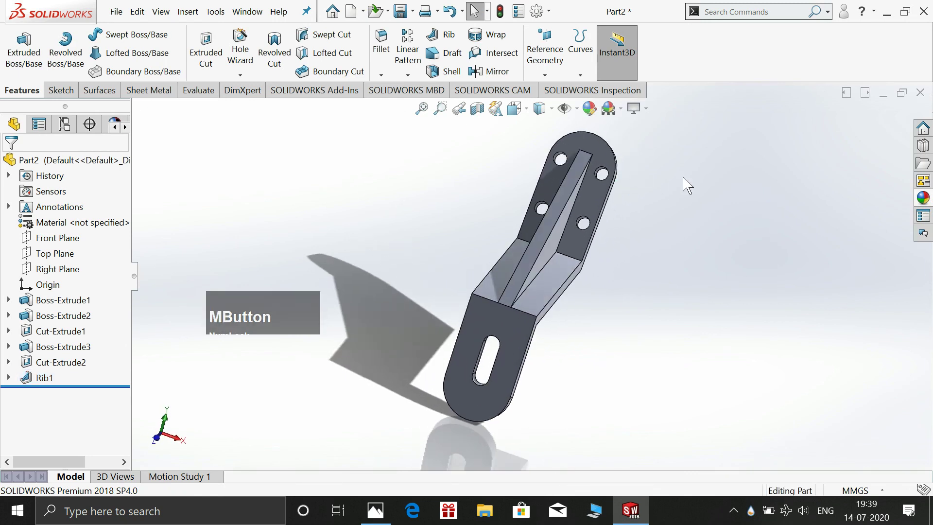
# - Start a 3 mm fillet and select the two rib edges and the upper end outline
pyautogui.click(387, 62)
pyautogui.press('KP_3')
pyautogui.press('KP_Enter')
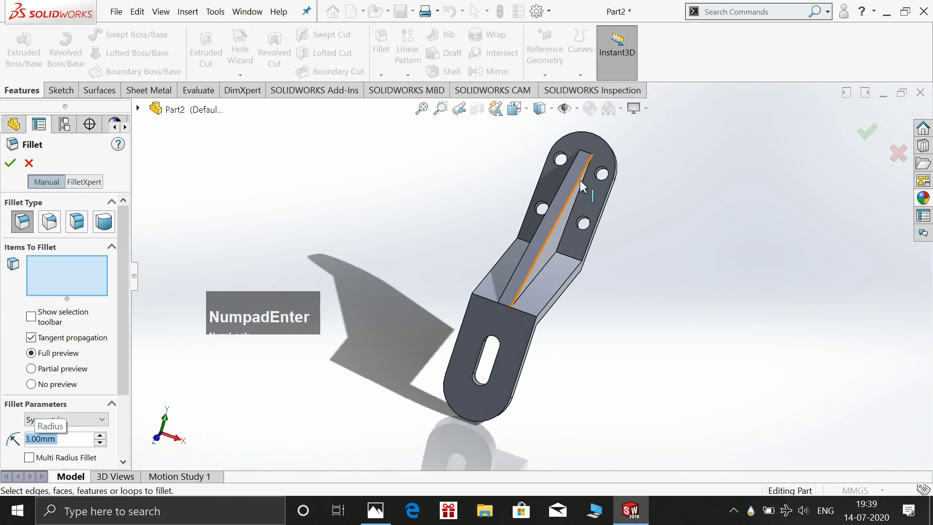
pyautogui.click(583, 185)
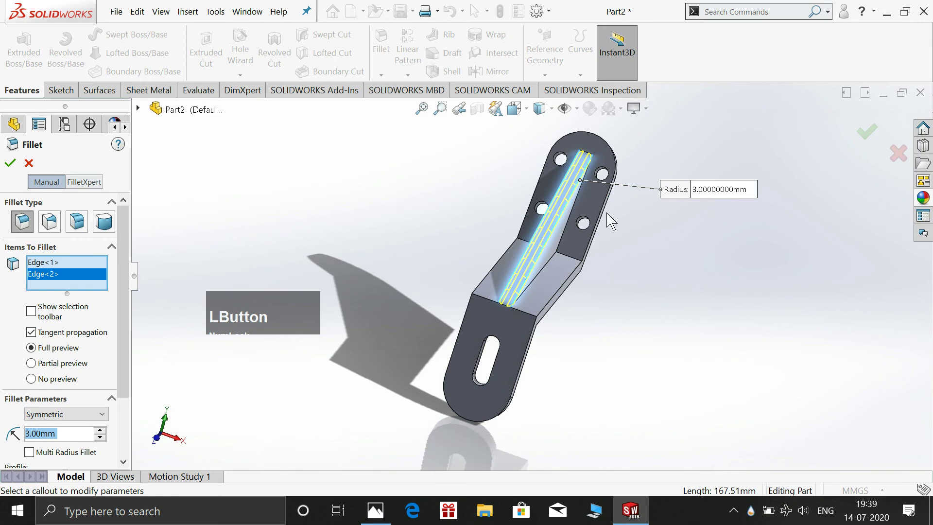
pyautogui.click(604, 214)
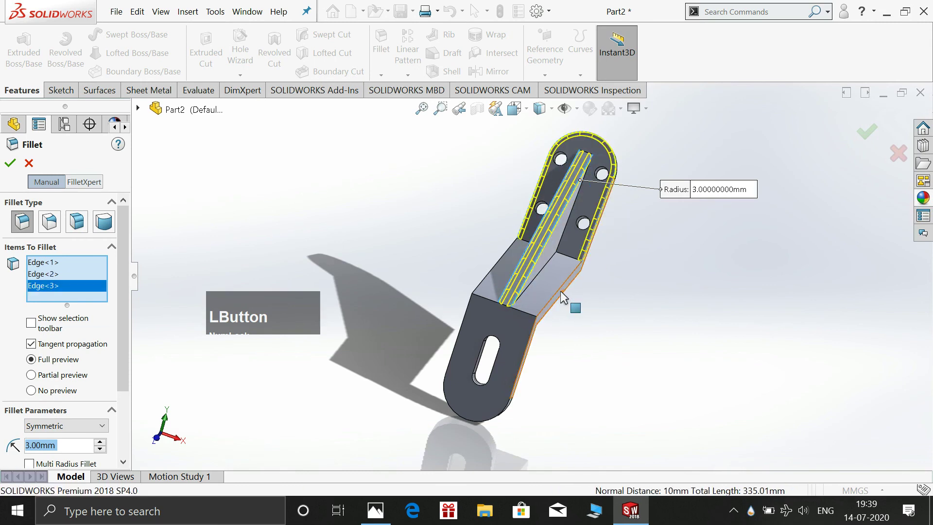
pyautogui.click(490, 279)
# - Orbit the model and add the remaining bracket and slotted-end edges to the fillet
pyautogui.middleClick(590, 337)
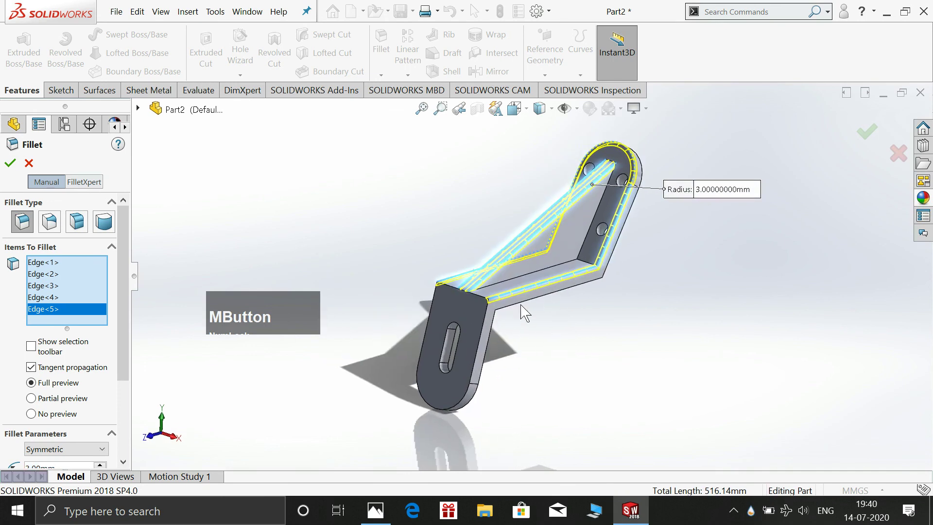
pyautogui.click(523, 306)
pyautogui.click(496, 326)
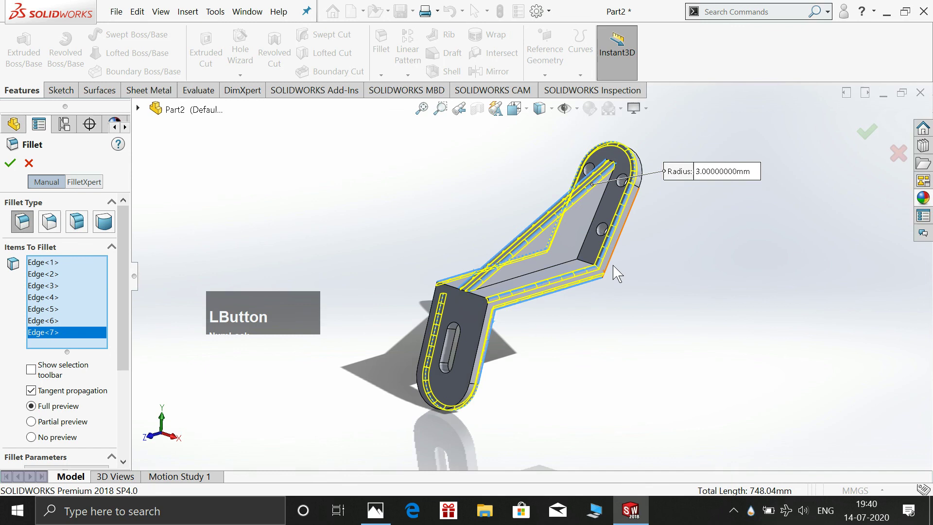
pyautogui.middleClick(622, 310)
pyautogui.click(519, 296)
pyautogui.middleClick(668, 296)
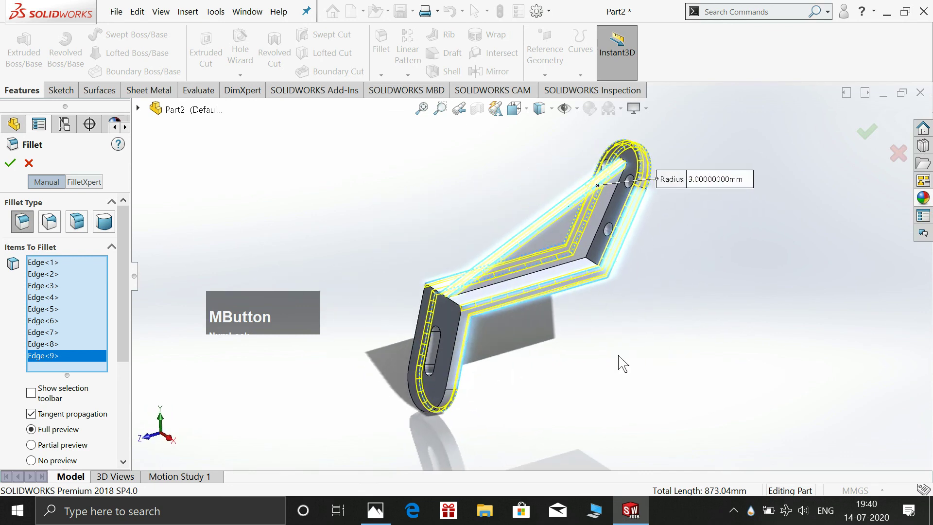
pyautogui.middleClick(558, 380)
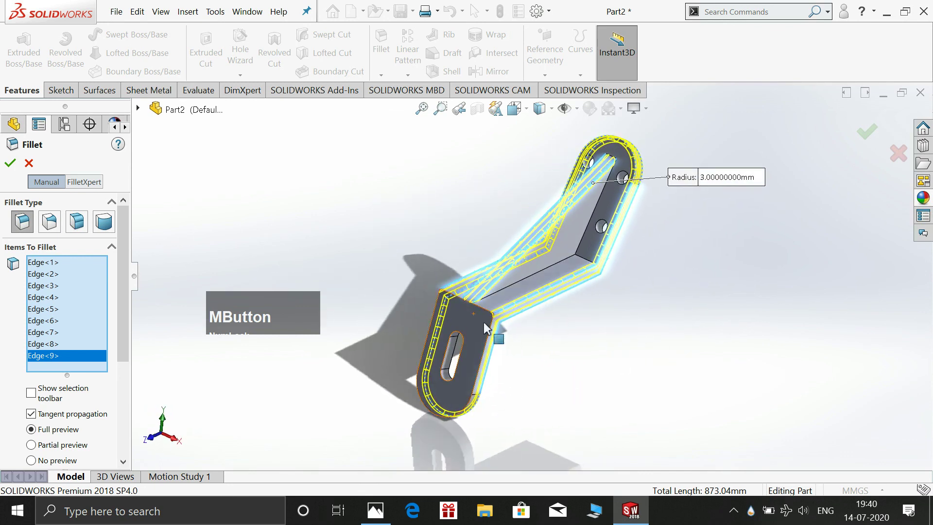
pyautogui.click(17, 173)
# - Accept Fillet1, rounding all selected edges at 3 mm
pyautogui.press('space')
pyautogui.click(791, 299)
pyautogui.click(721, 236)
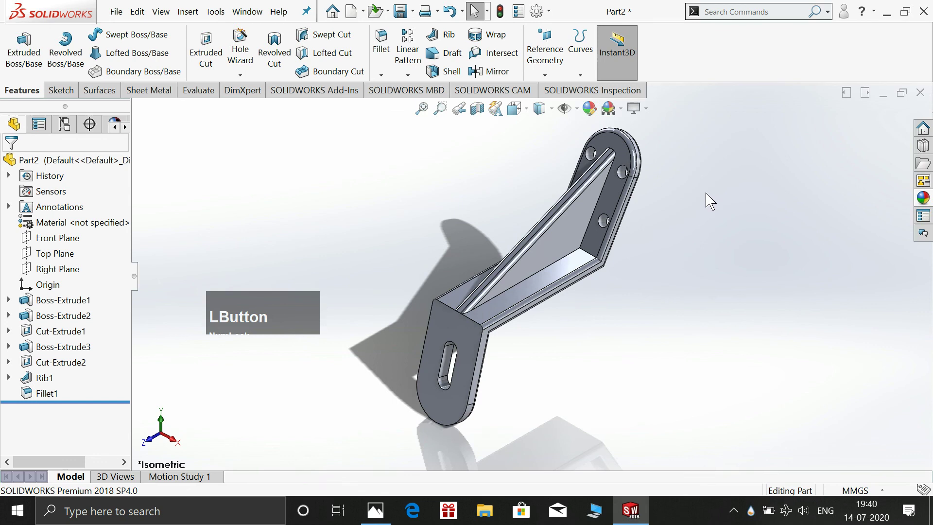
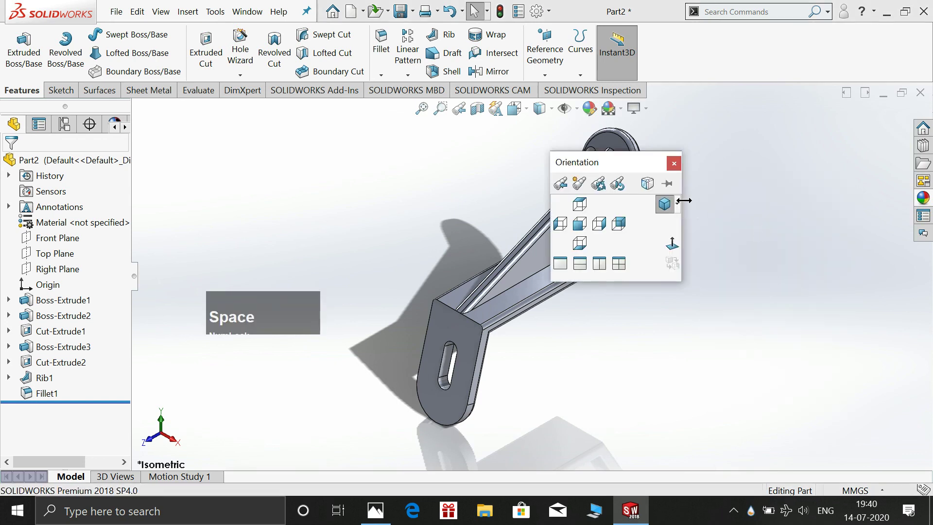
# - Start an Edit Colour appearance change on the bracket from its right-click menu
pyautogui.click(682, 211)
pyautogui.click(699, 221)
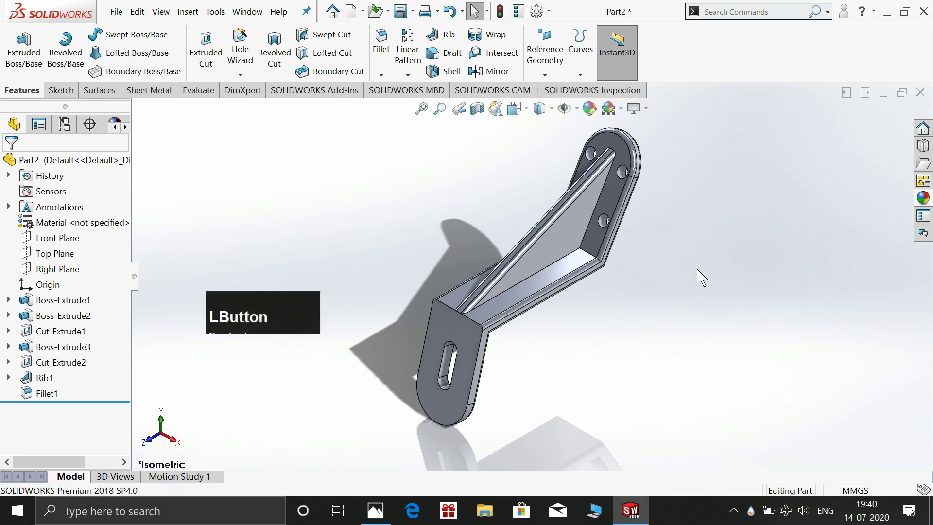
pyautogui.scroll(-3)
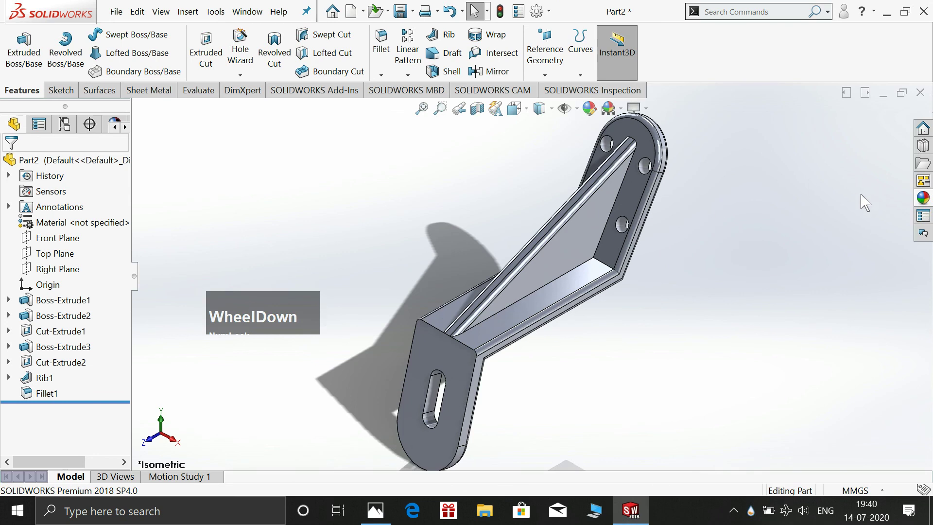
pyautogui.rightClick(634, 193)
pyautogui.click(763, 153)
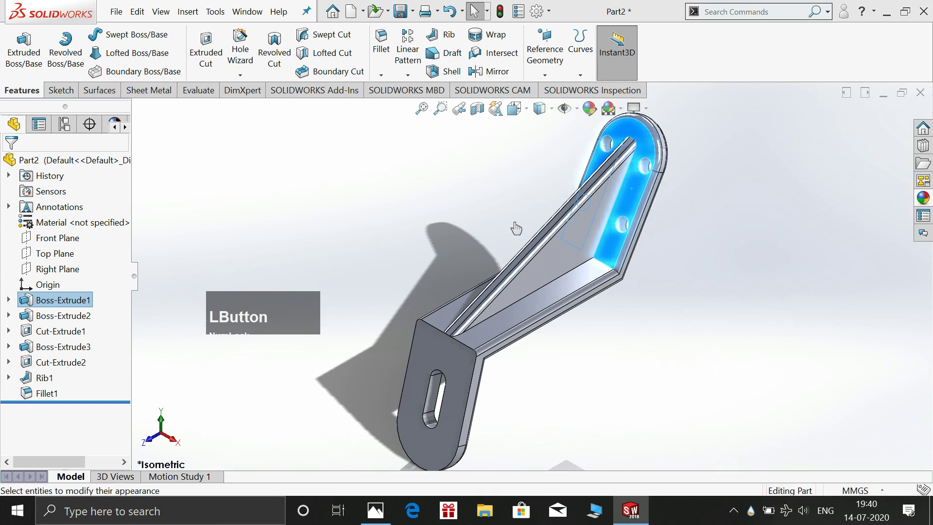
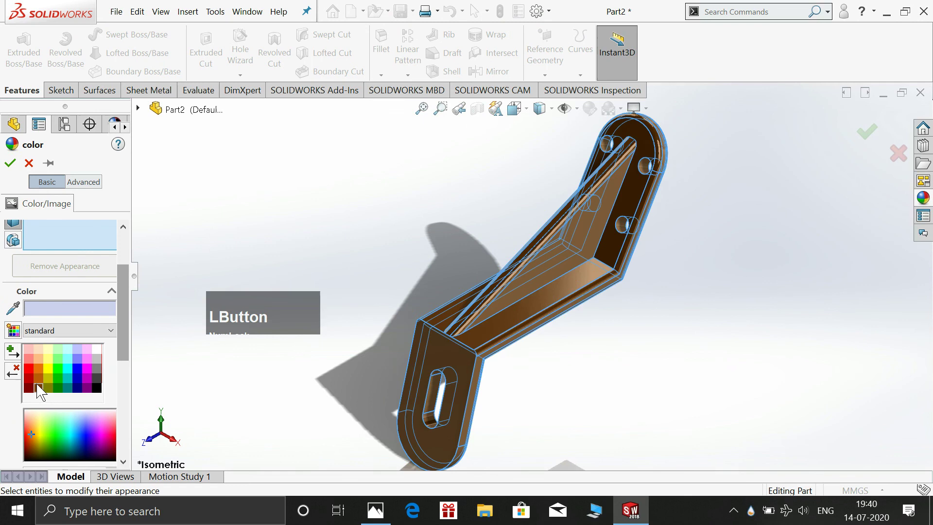
# - Apply a brown bronze swatch to the bracket and raise Image Quality to high
pyautogui.click(756, 309)
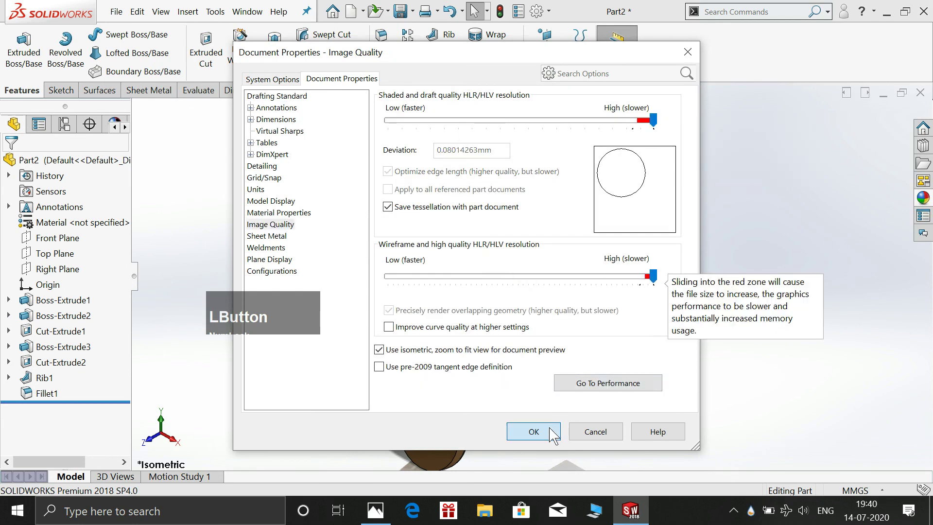
pyautogui.click(718, 278)
pyautogui.rightClick(714, 251)
pyautogui.click(692, 297)
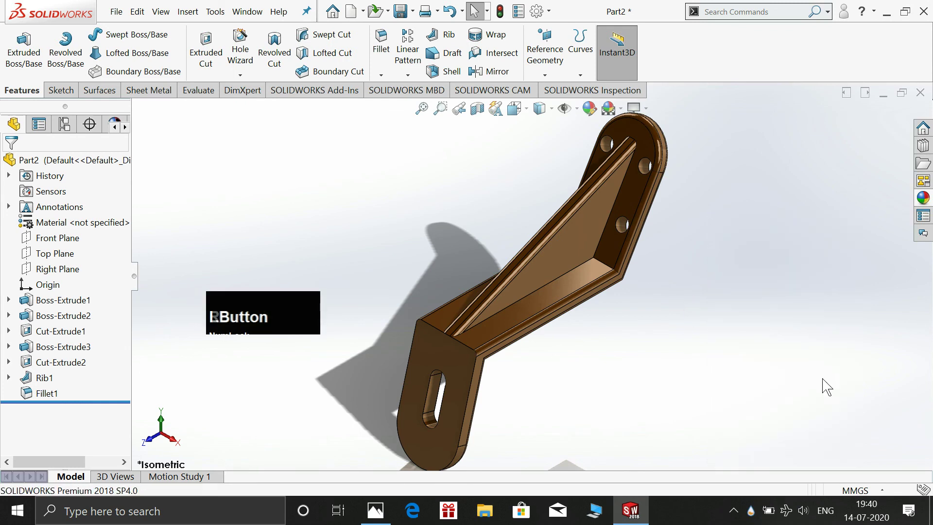
# - Bring the angle-bracket reference drawing back up in Photos
pyautogui.rightClick(758, 371)
pyautogui.click(380, 516)
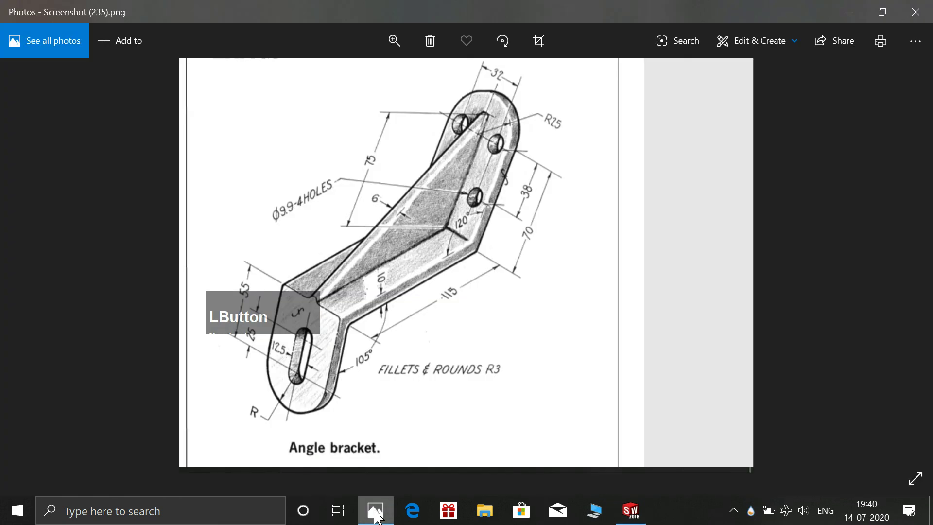